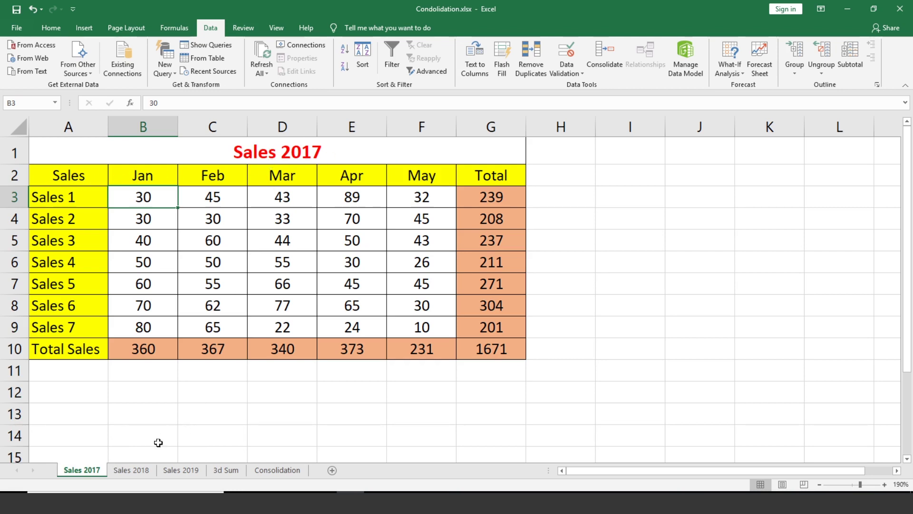
- Review the Sales 2018 and Sales 2017 tables, ending on the Sales 2019 sheet with grand total 1567
left_click(140, 479)
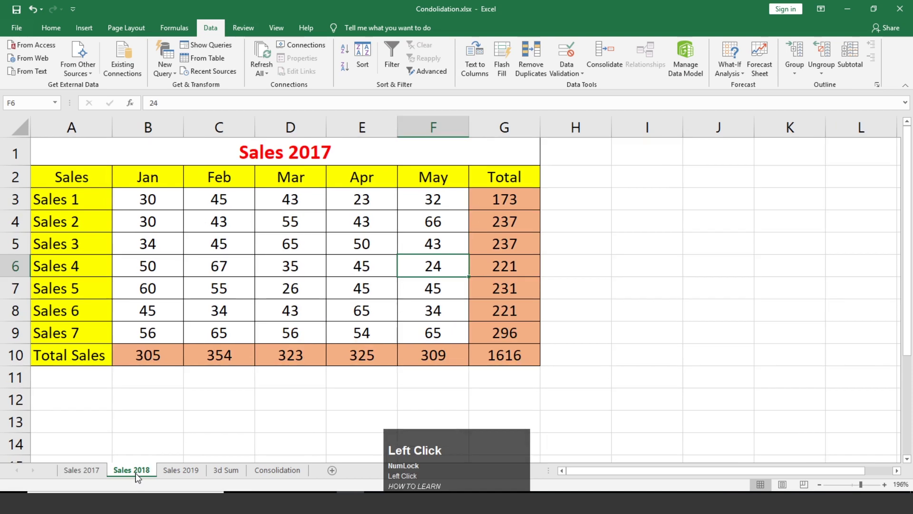
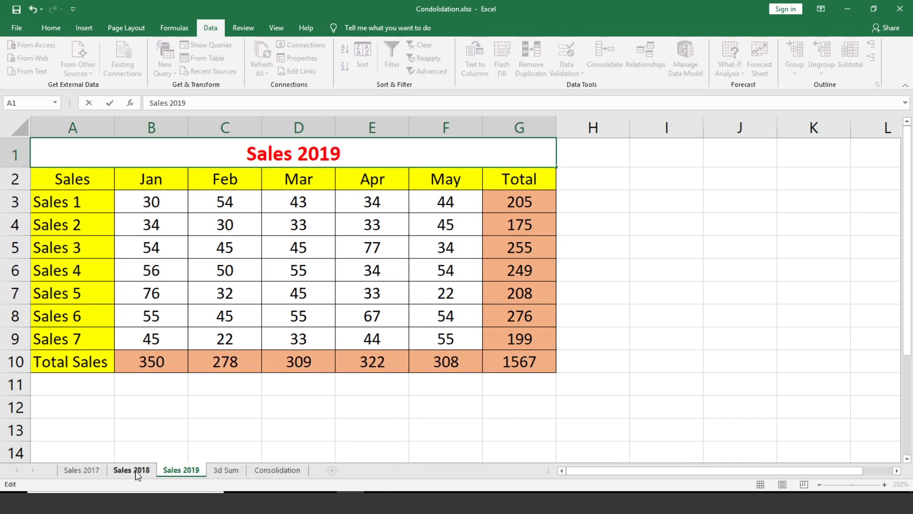
left_click(138, 472)
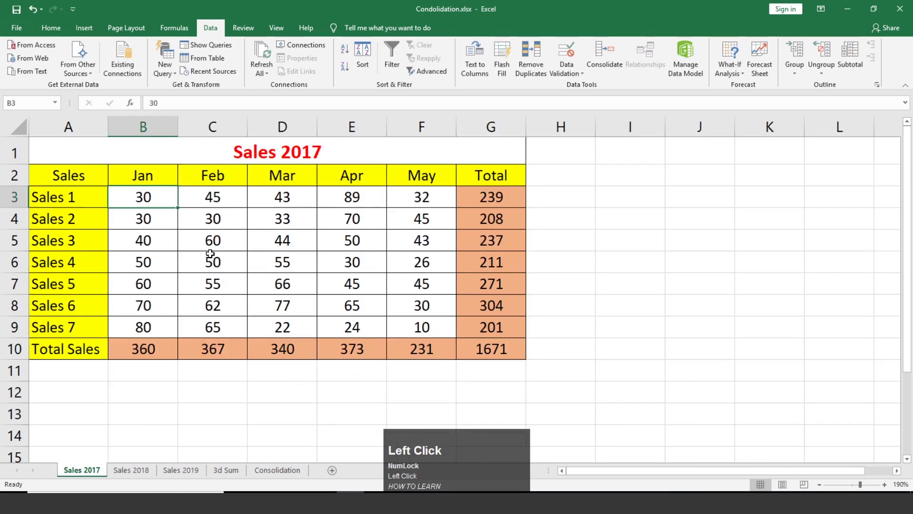
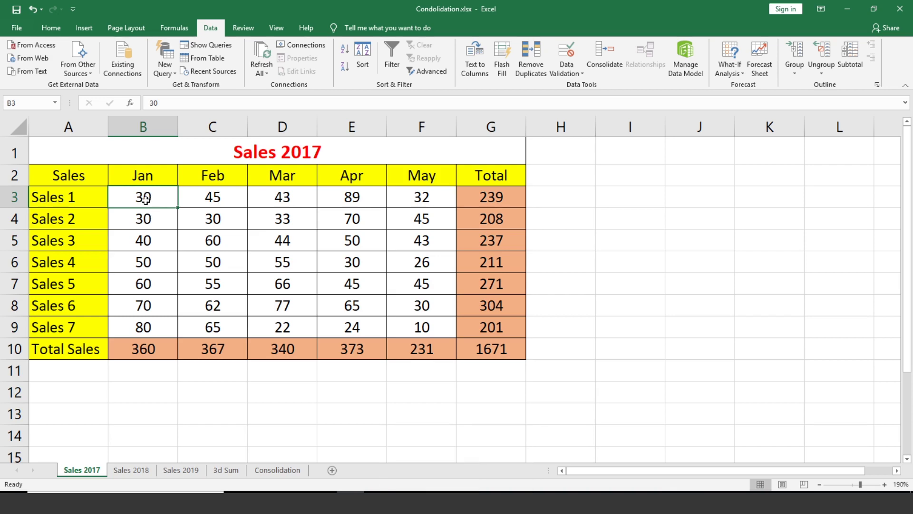
left_click(138, 474)
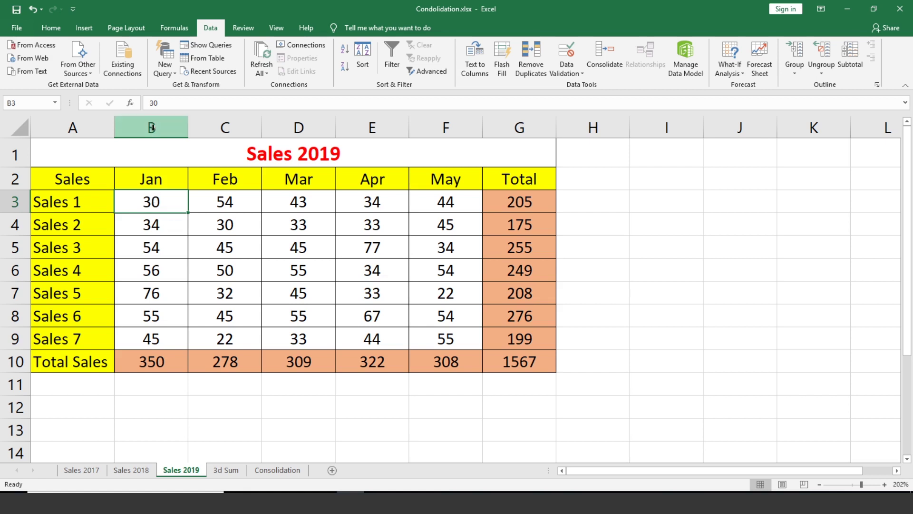
- Enter a 3D SUM of B3 across Sales 2017 through Sales 2019 in 3d Sum cell B3, giving 90
left_click(228, 478)
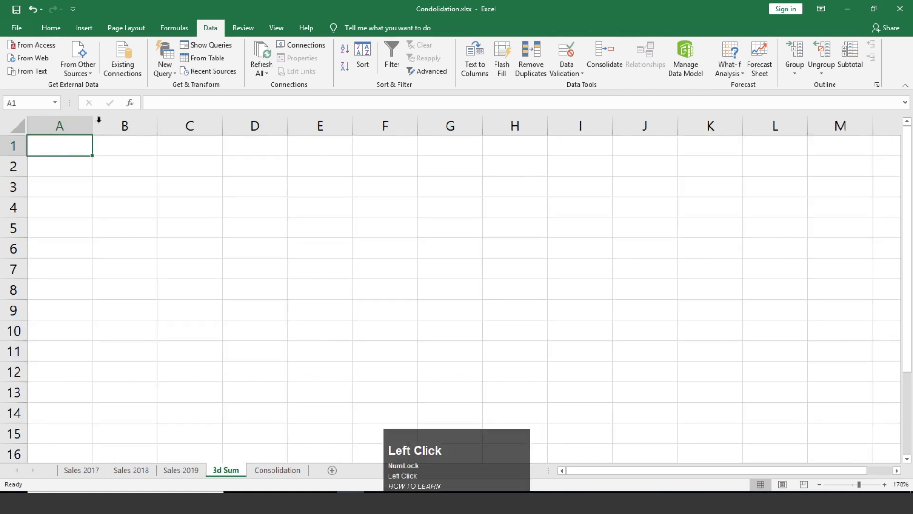
left_click(126, 130)
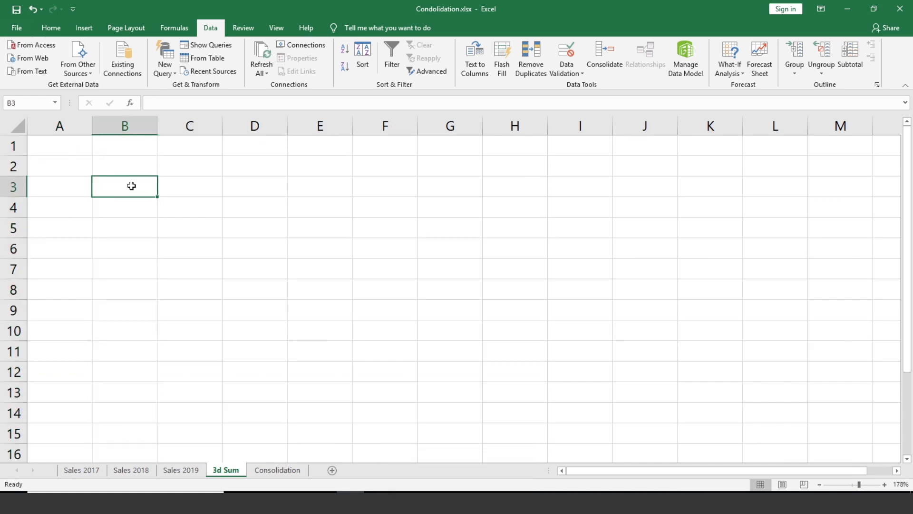
key("=")
type("su")
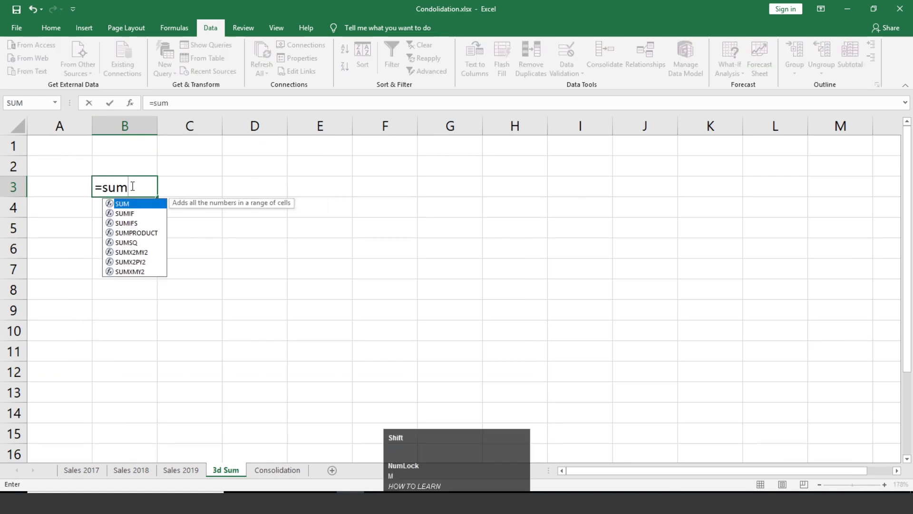
key("shift+9")
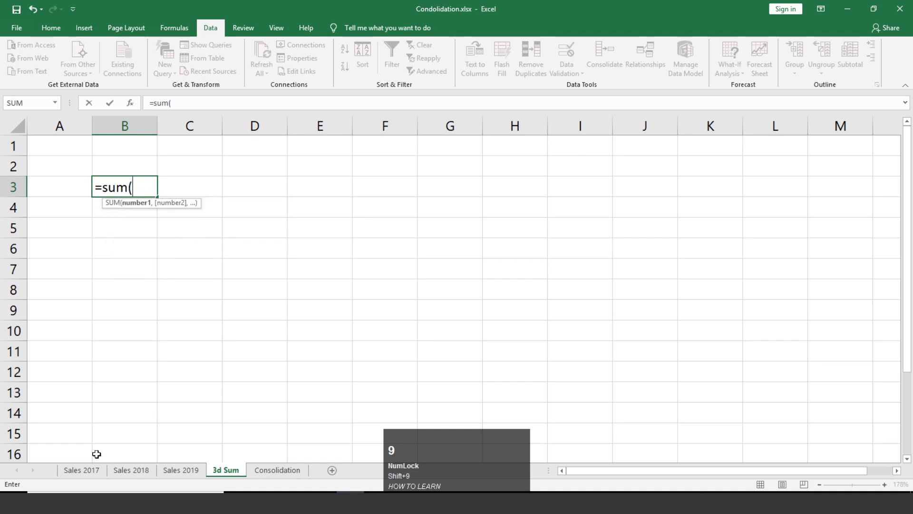
left_click(86, 476)
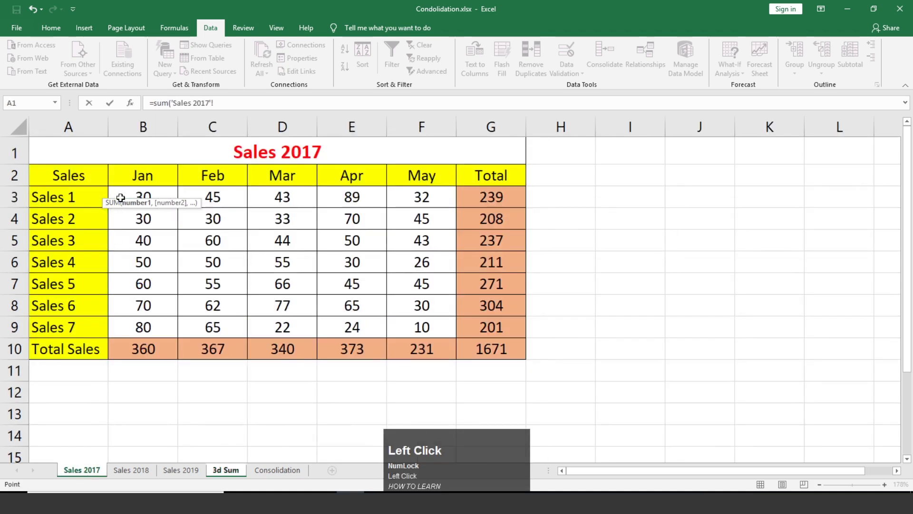
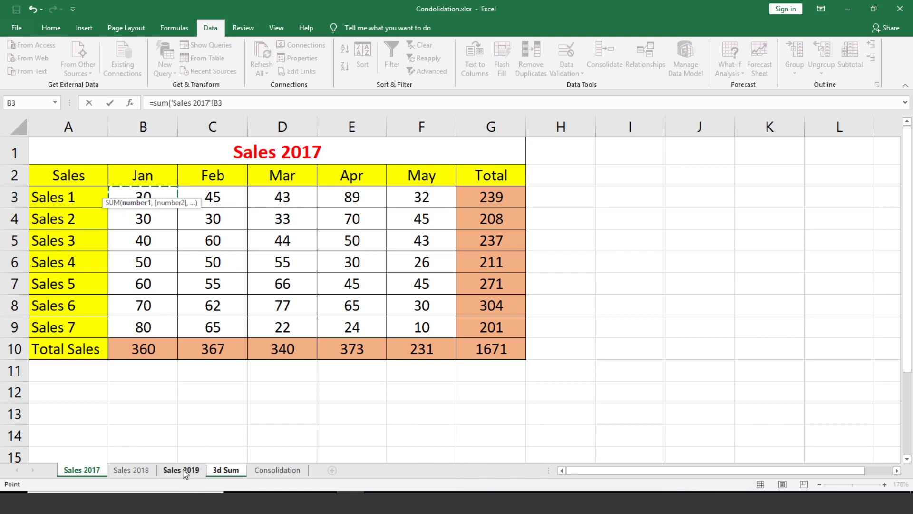
key("shift+Num_Lock")
left_click(188, 476)
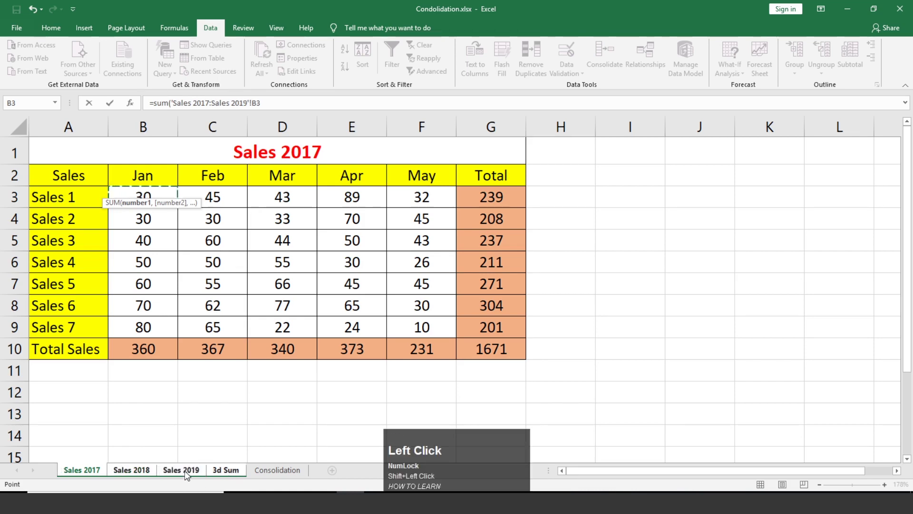
key("Return")
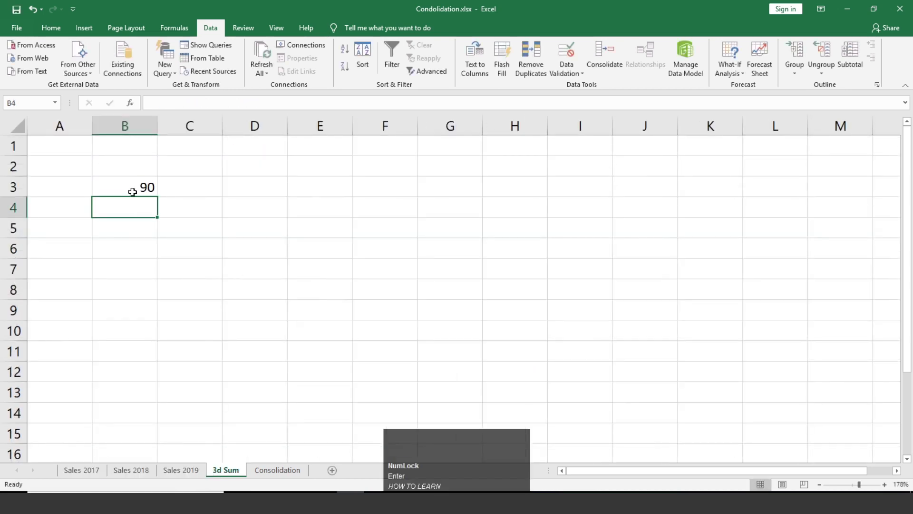
- Fill the 3D sum over B3:G10 and set Sales 2017 B3 to 50 so 3d Sum B3 reads 110
left_click(138, 187)
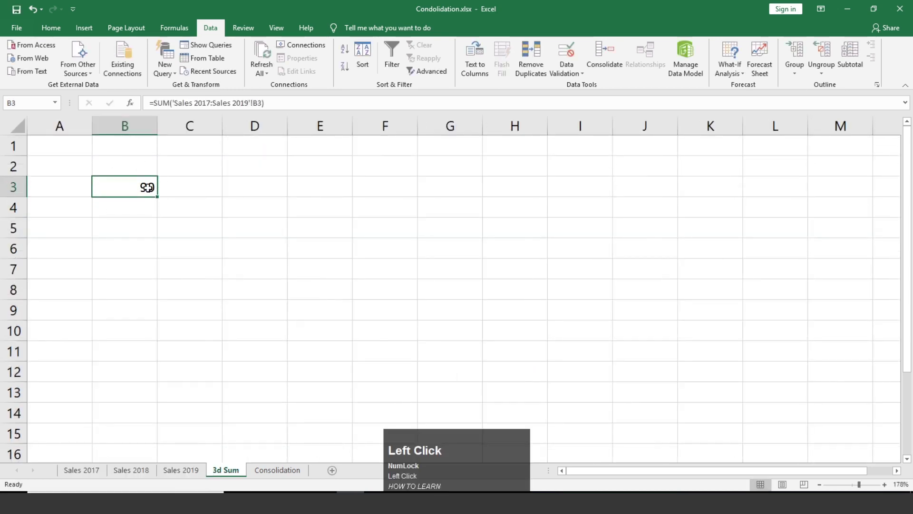
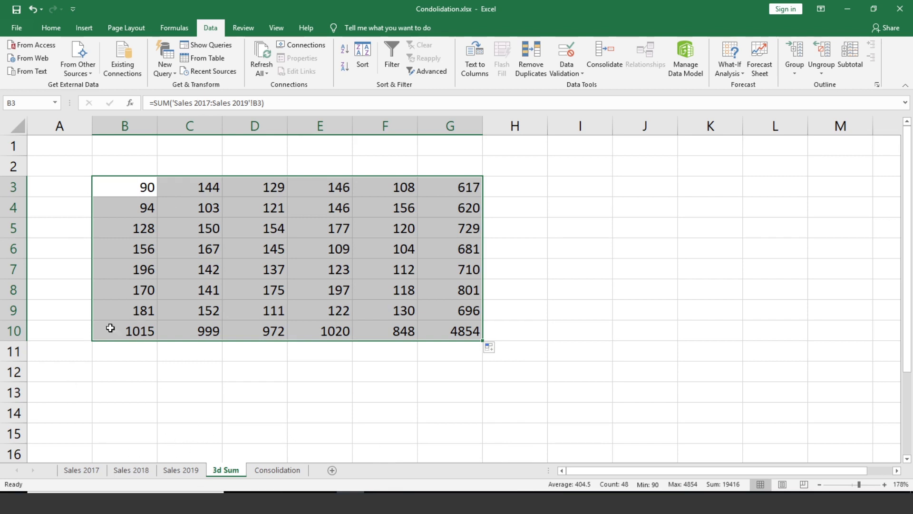
left_click(96, 475)
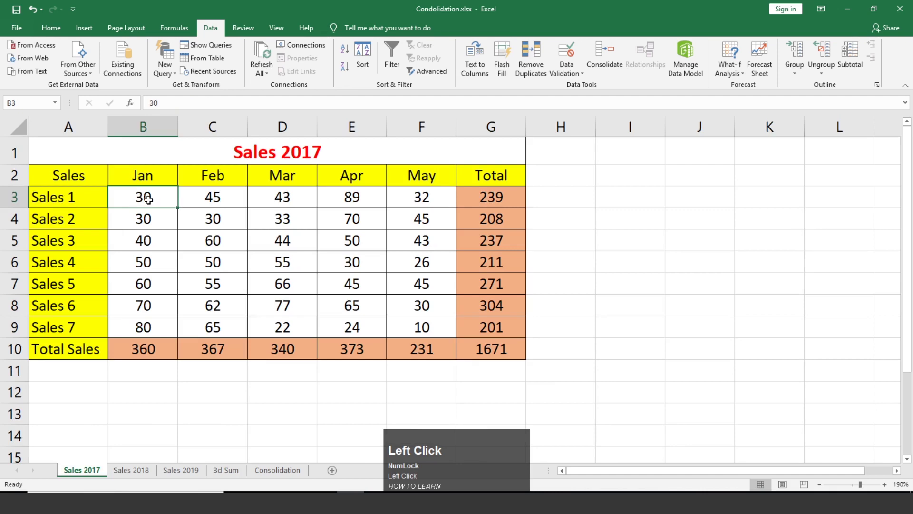
type("50")
left_click(281, 473)
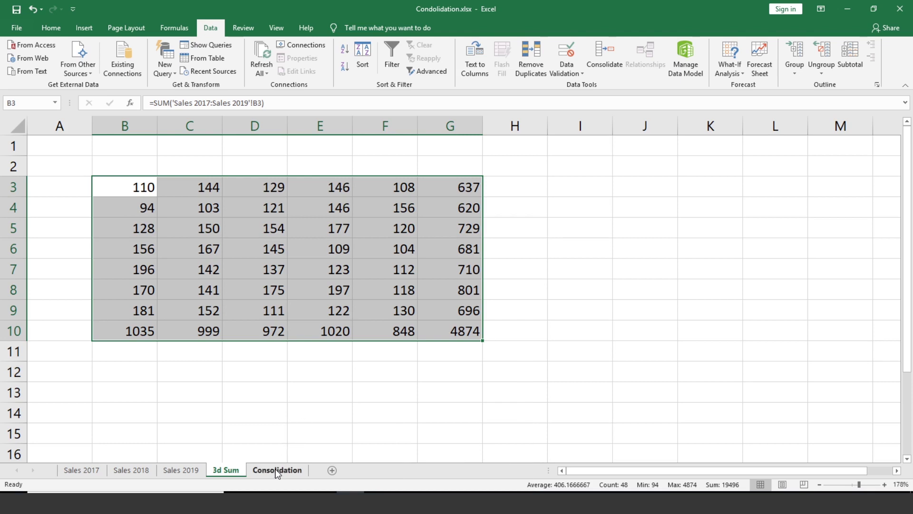
- Paste a copy of the Sales 2019 table at D12, then move to the empty Consolidation sheet
left_click(89, 472)
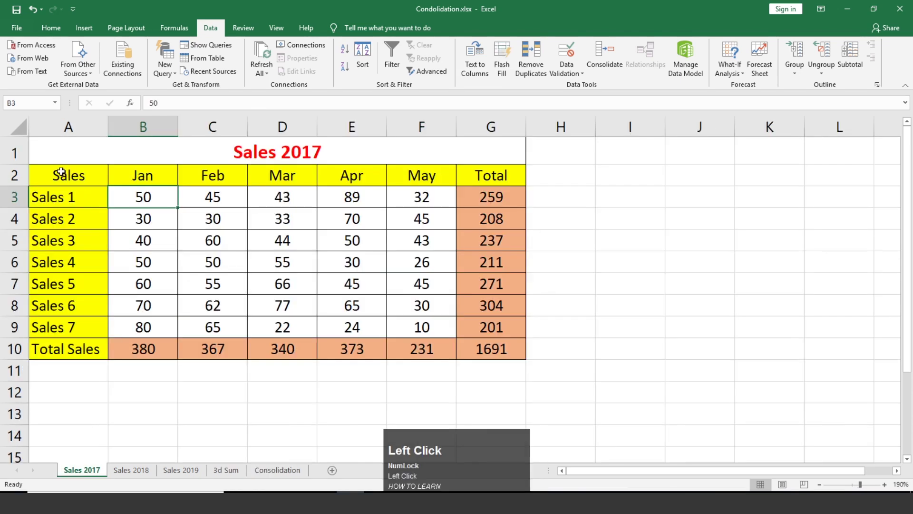
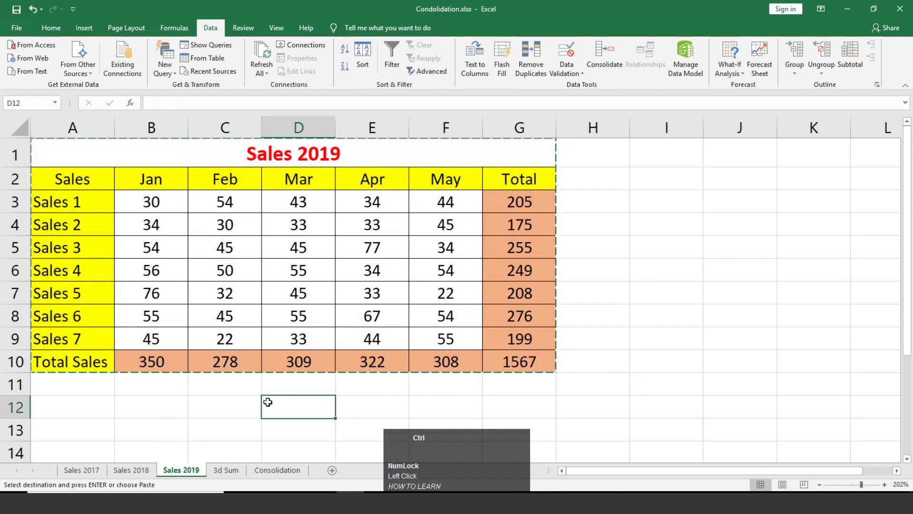
key("ctrl+v")
scroll("down", 3)
scroll("up", 3)
left_click(145, 477)
left_click(129, 479)
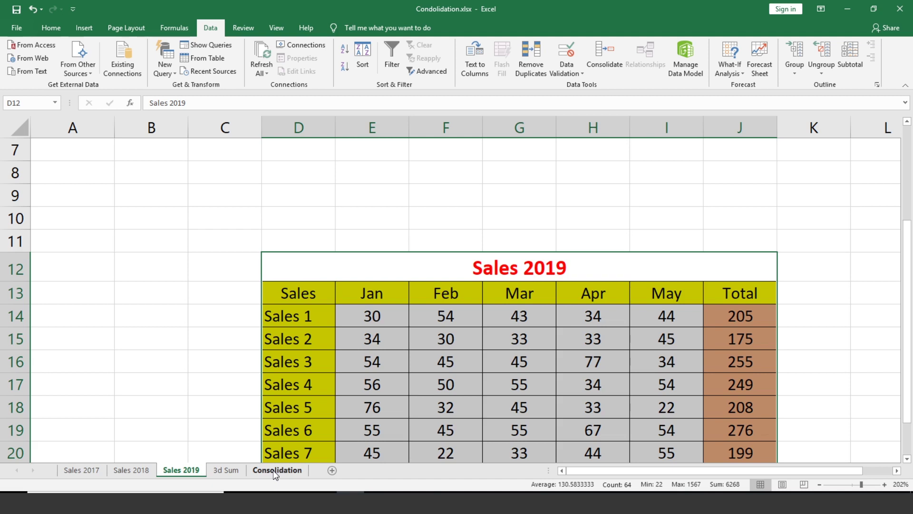
left_click(272, 477)
- Select the Consolidation sheet as the destination for the consolidated table
left_click(286, 472)
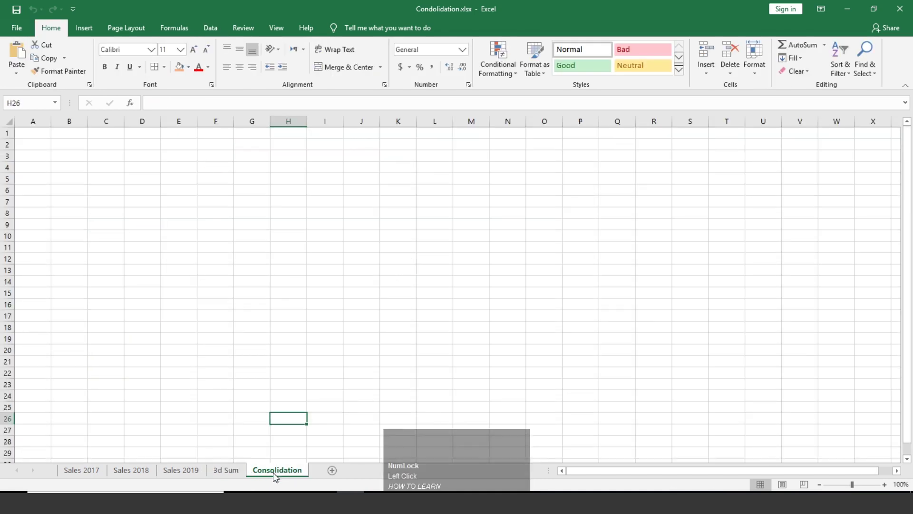
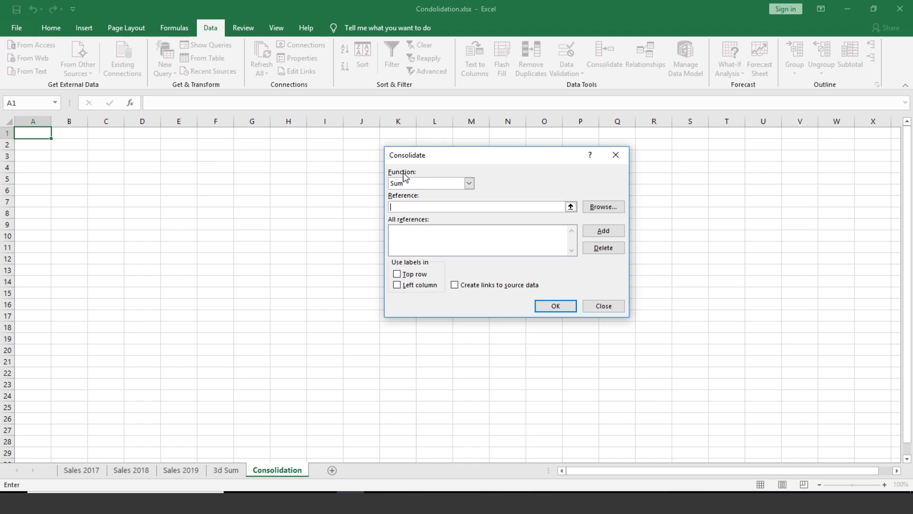
- With Sum as the function, add 'Sales 2017'!A2:G10 to the Consolidate references and pick the Sales 2018 table next
left_click(474, 189)
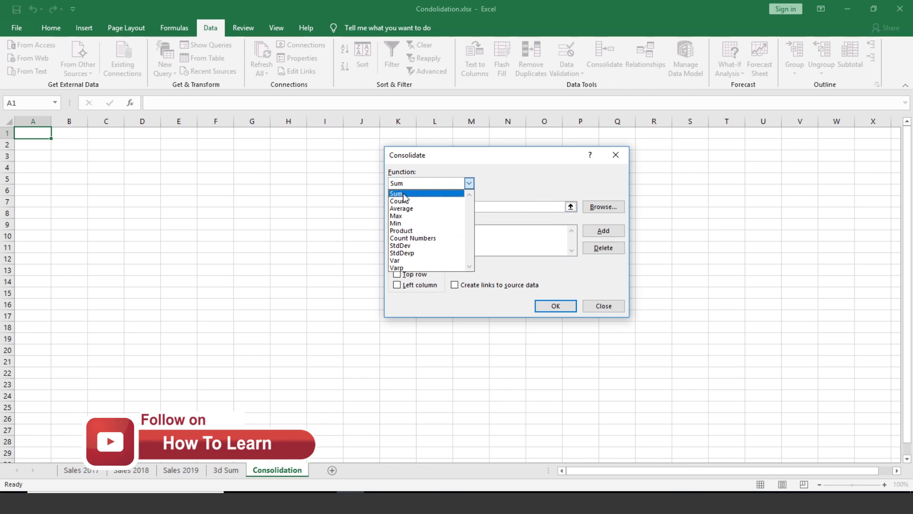
left_click(407, 197)
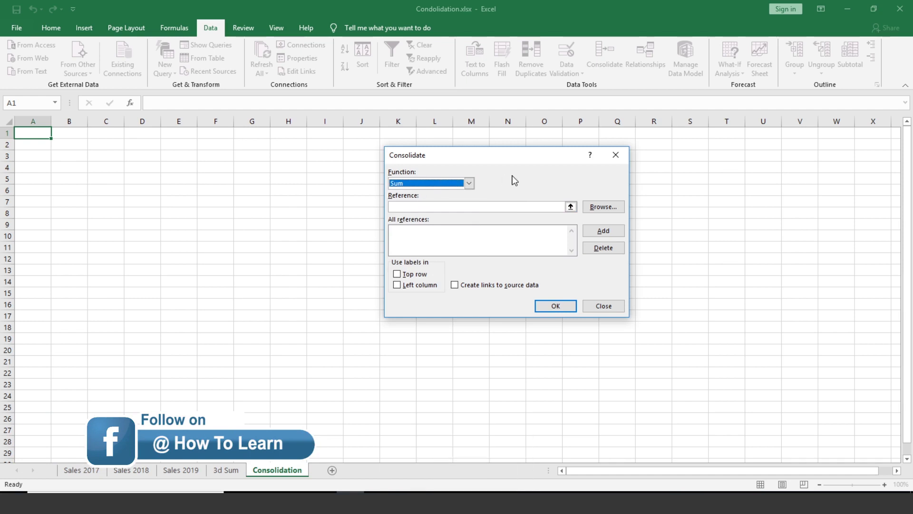
left_click(525, 177)
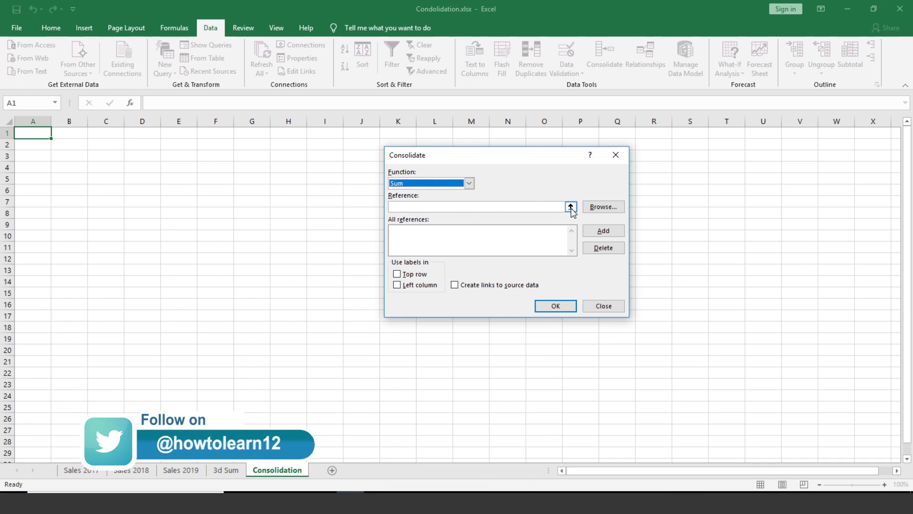
left_click(574, 214)
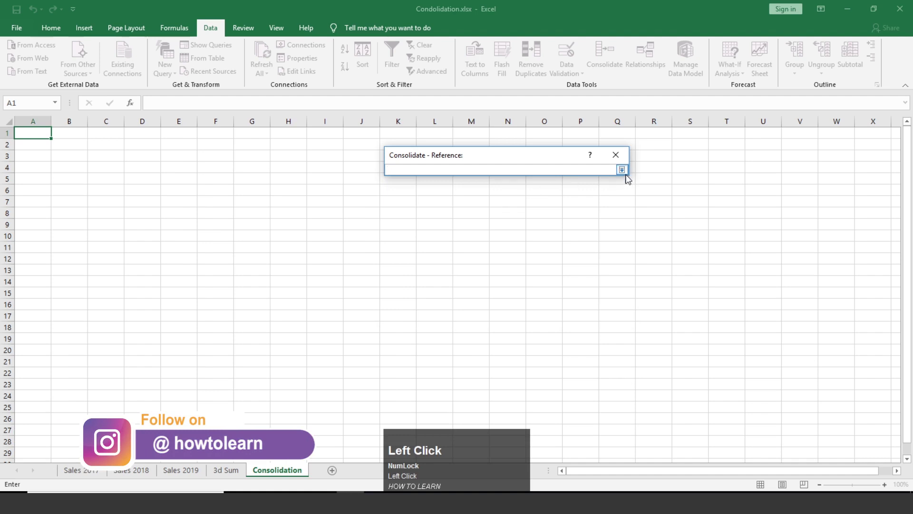
left_click(84, 474)
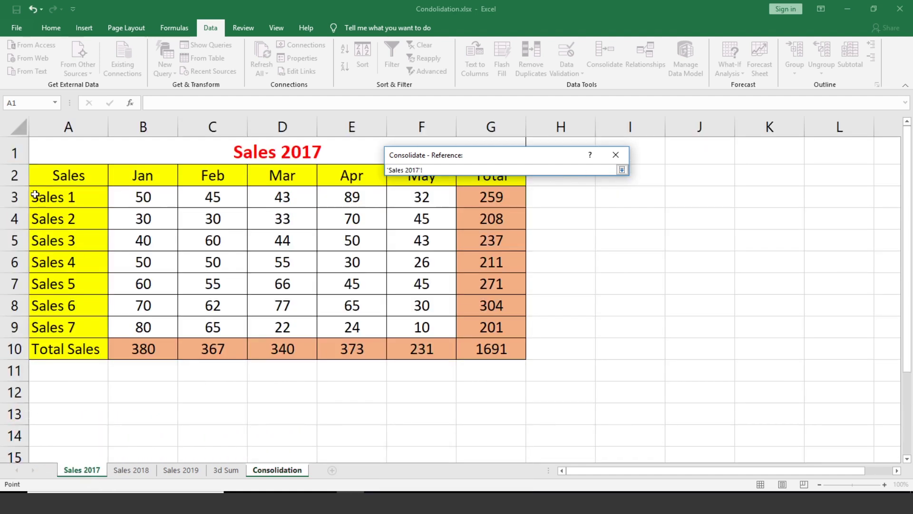
left_click_drag(45, 173, 625, 173)
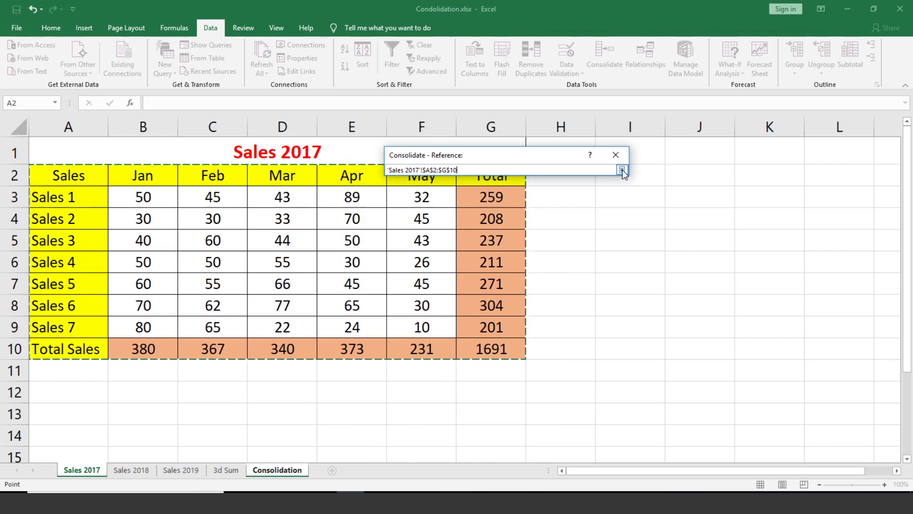
left_click(625, 172)
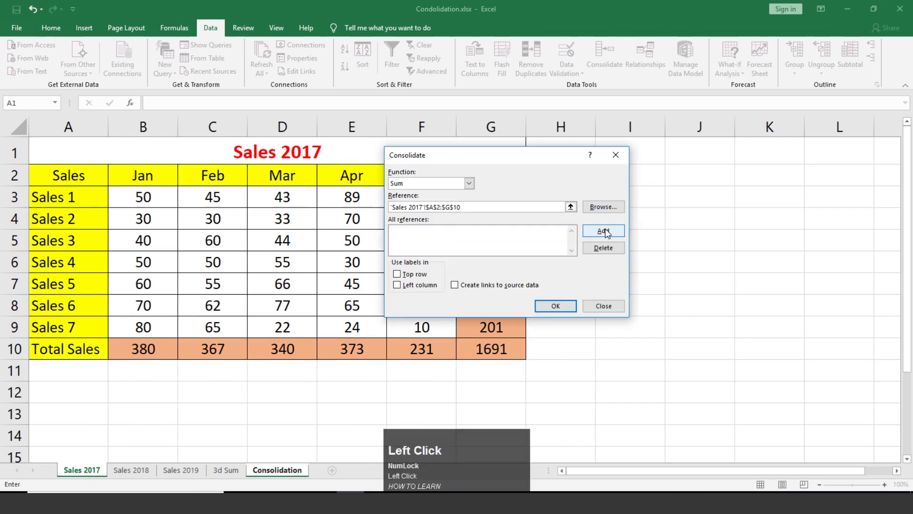
left_click(609, 234)
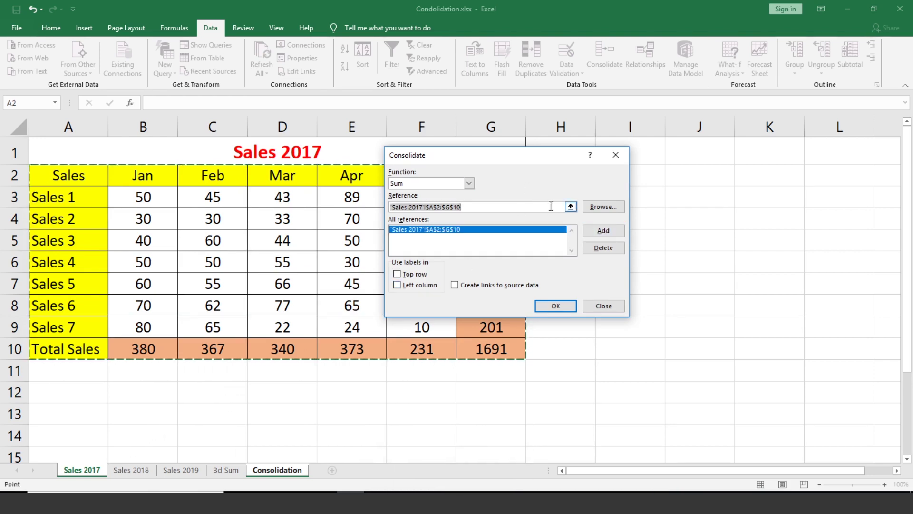
left_click_drag(574, 214, 577, 211)
- Add the Sales 2018 range and select the Sales 2019 A2:G10 table with its labels as the third reference
left_click(574, 213)
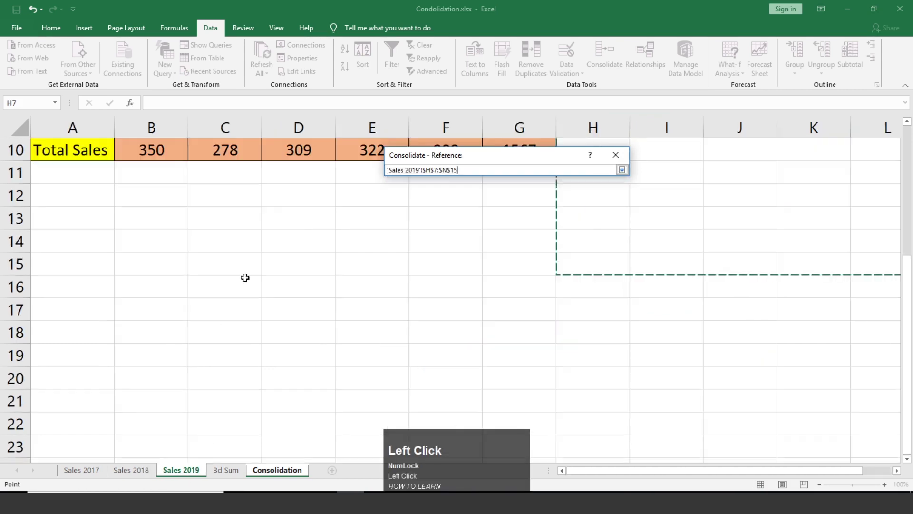
scroll("up", 3)
left_click_drag(51, 178, 608, 238)
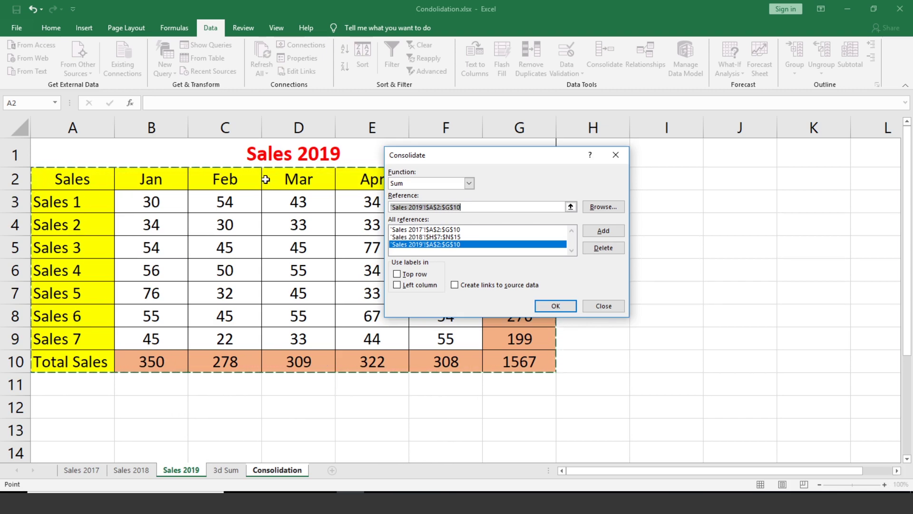
- Use the top row of the ranges as month column labels for the consolidation
left_click(400, 280)
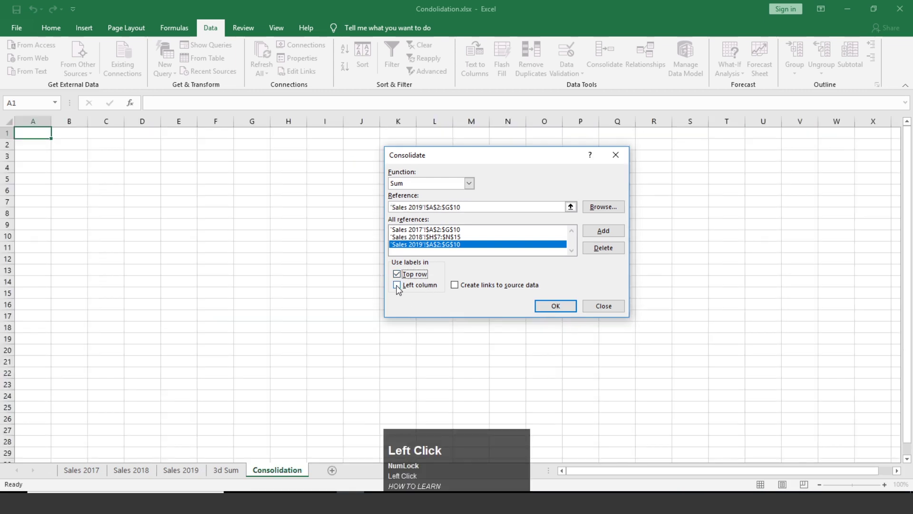
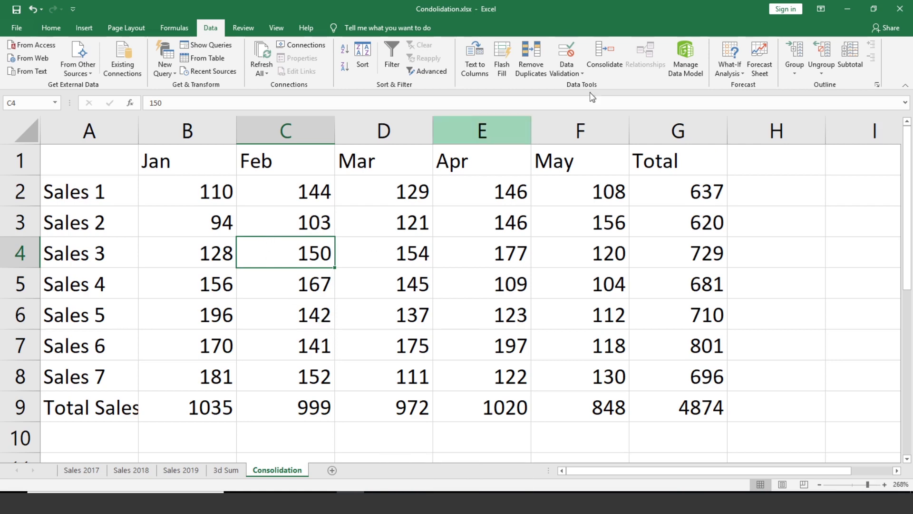
- Reopen the Consolidate settings with the three yearly ranges still listed
left_click(610, 66)
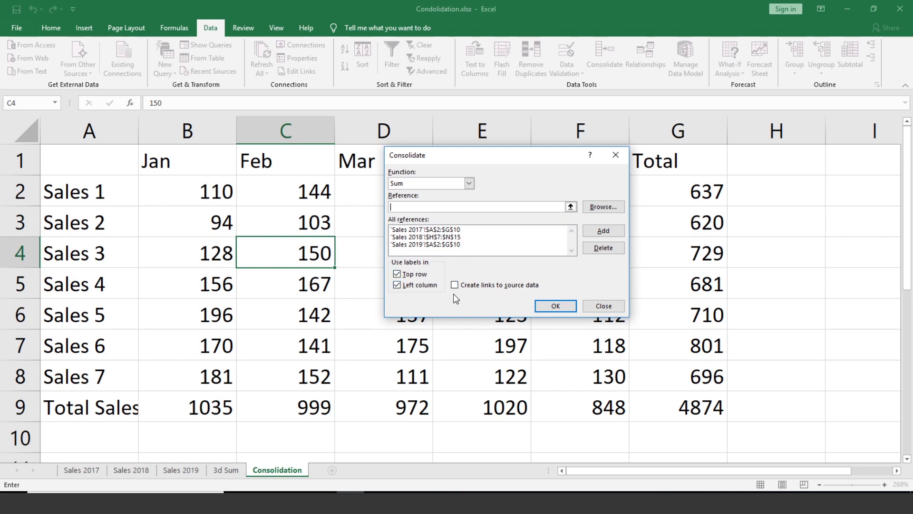
- Toggle Create links to source data on then off, and run the consolidation into a labelled summed table at C4
left_click(459, 292)
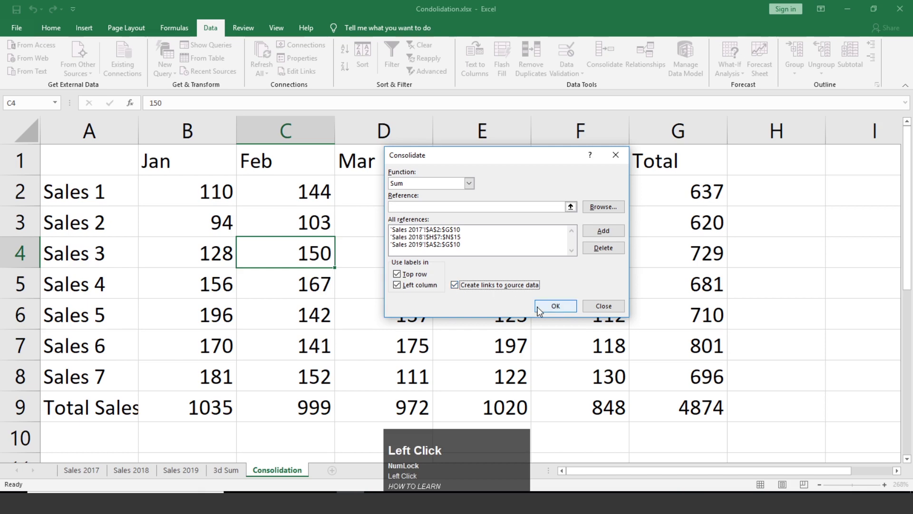
double_click(456, 288)
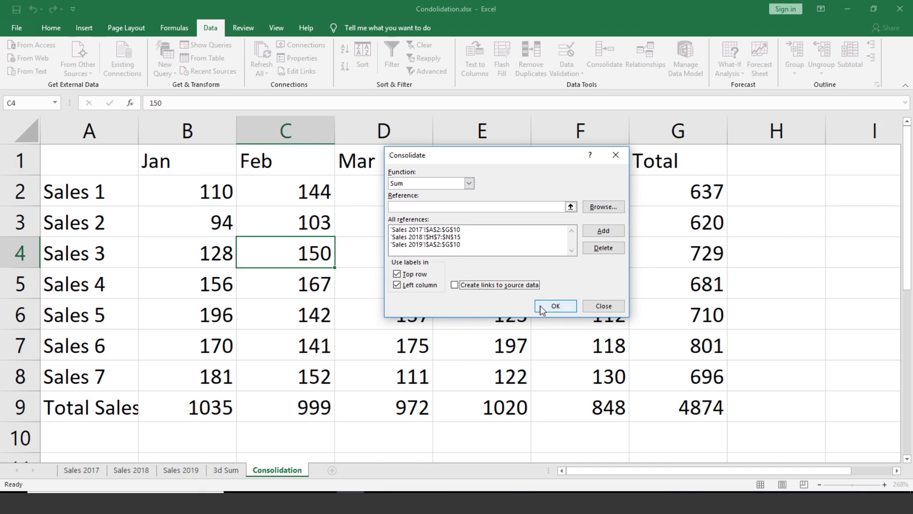
left_click(552, 311)
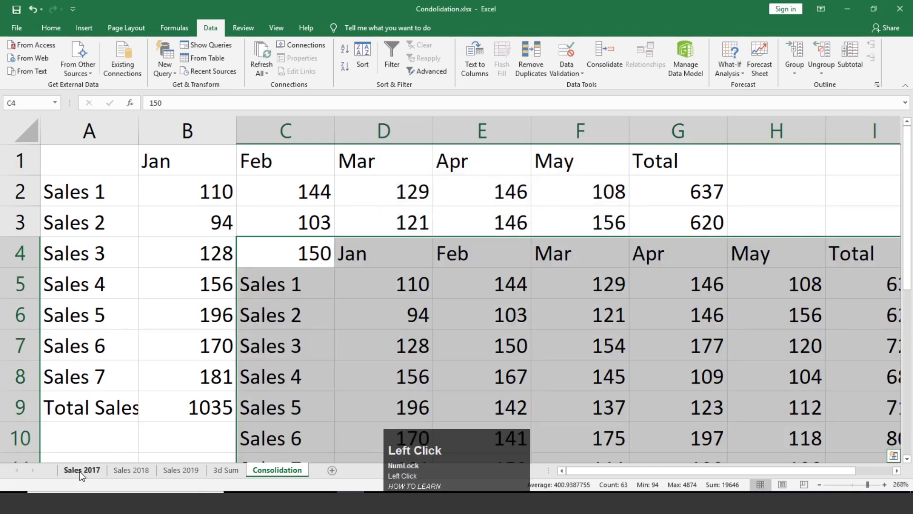
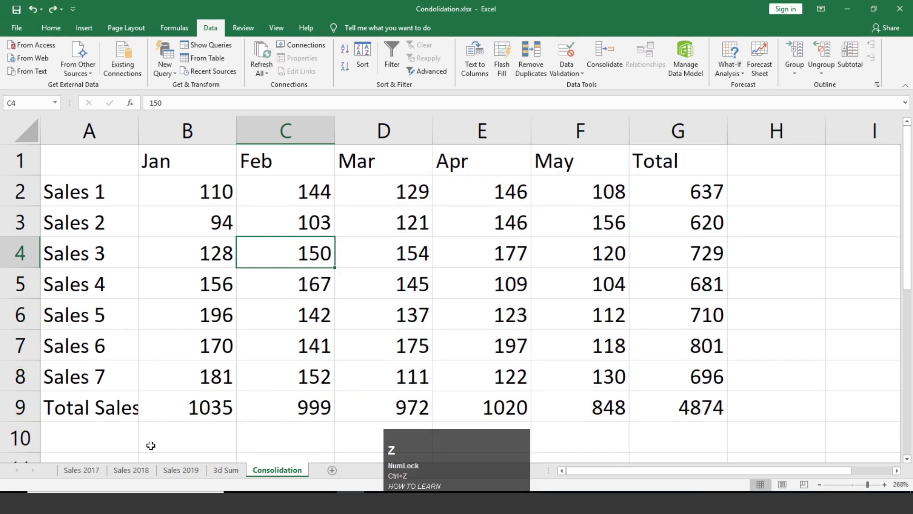
- Enter 30 as Sales 1's January figure on Sales 2017, then return to Consolidation's A1
left_click(87, 476)
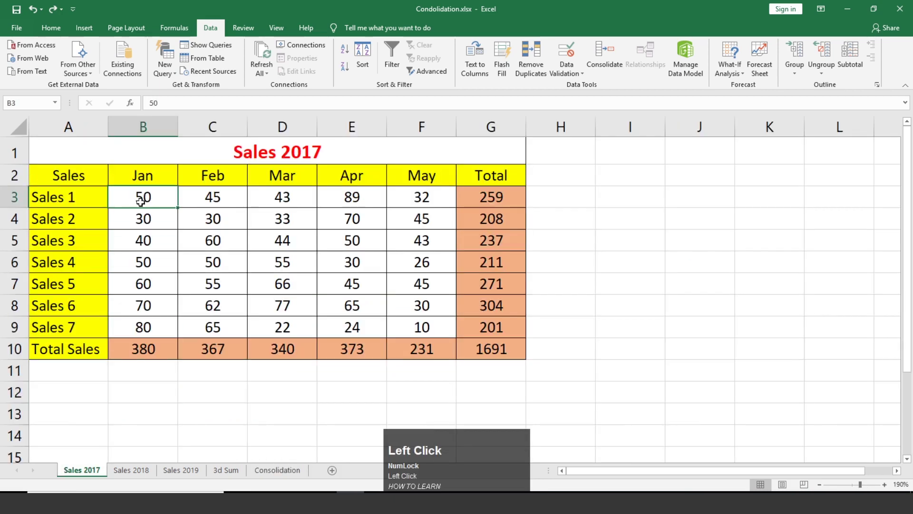
type("30")
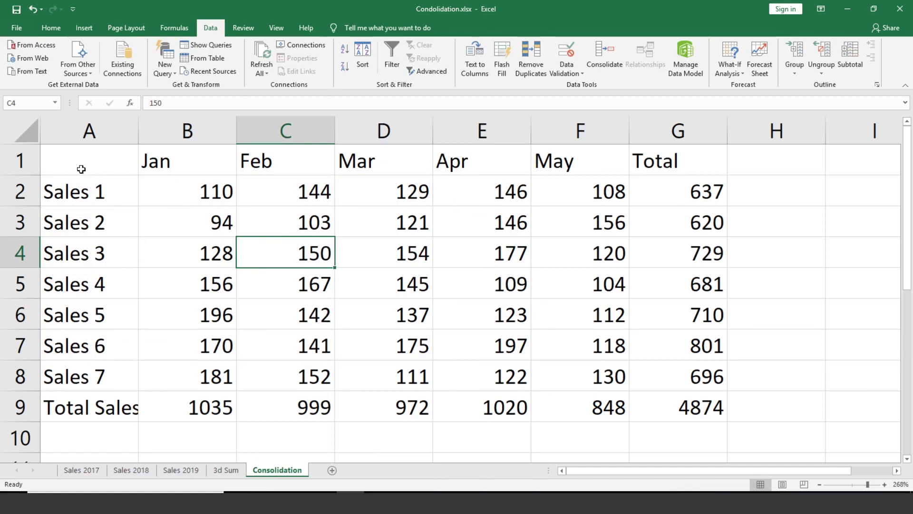
left_click(58, 156)
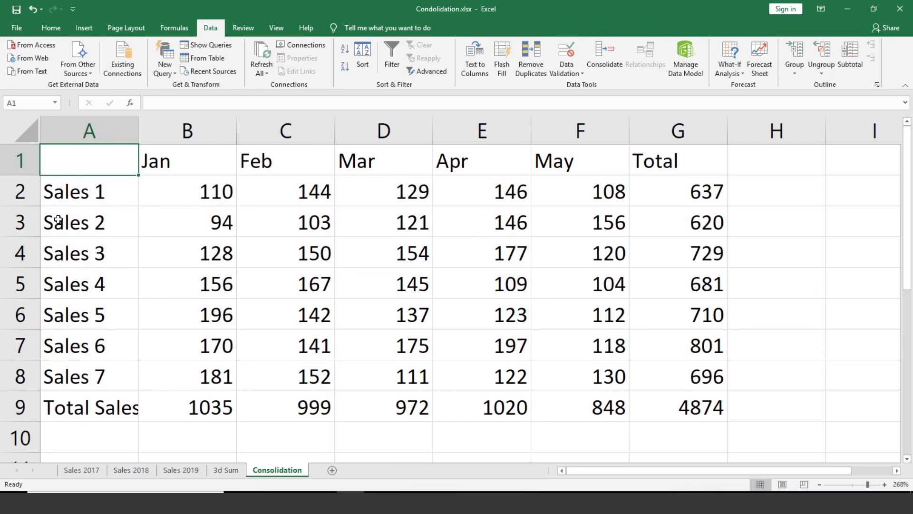
- Select the whole consolidated table A1:G9 to be overwritten by the linked consolidation
left_click_drag(58, 158, 608, 60)
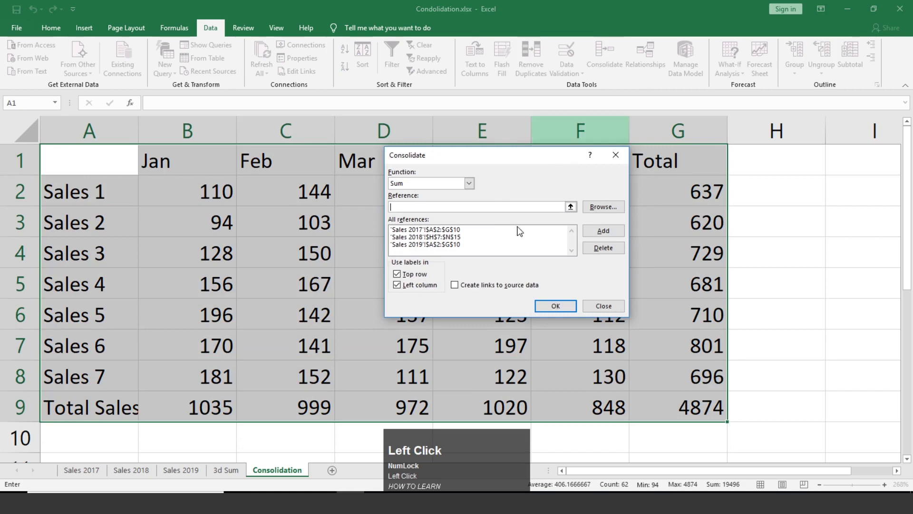
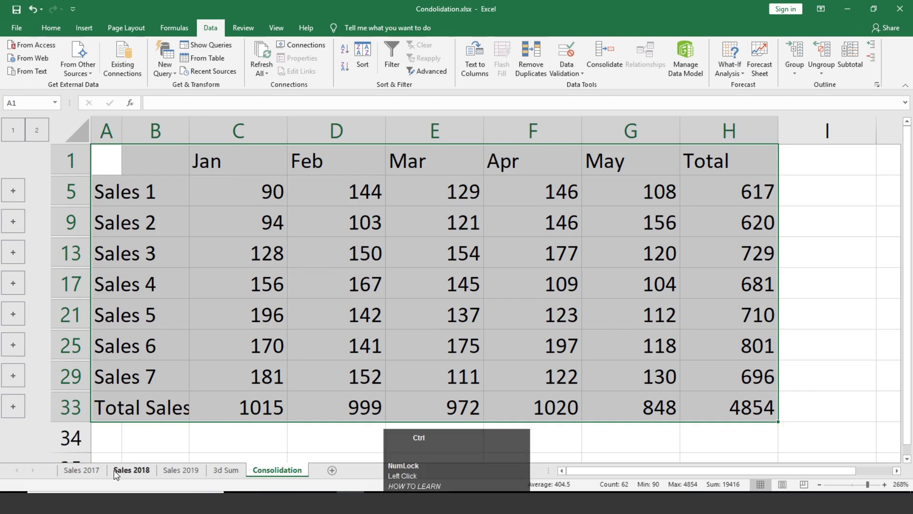
- Restore Sales 1's January 2017 figure to 50 and check the Consolidation sheet shows 110
left_click(78, 469)
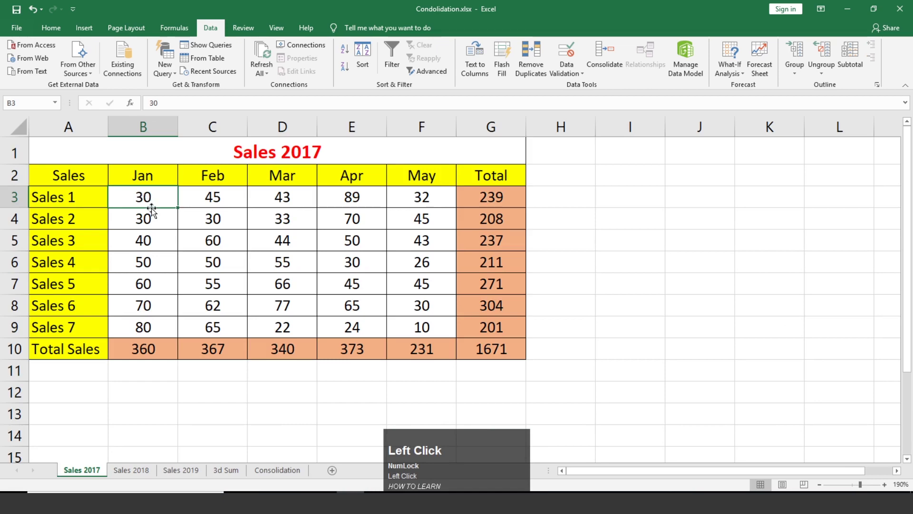
type("50")
left_click(274, 476)
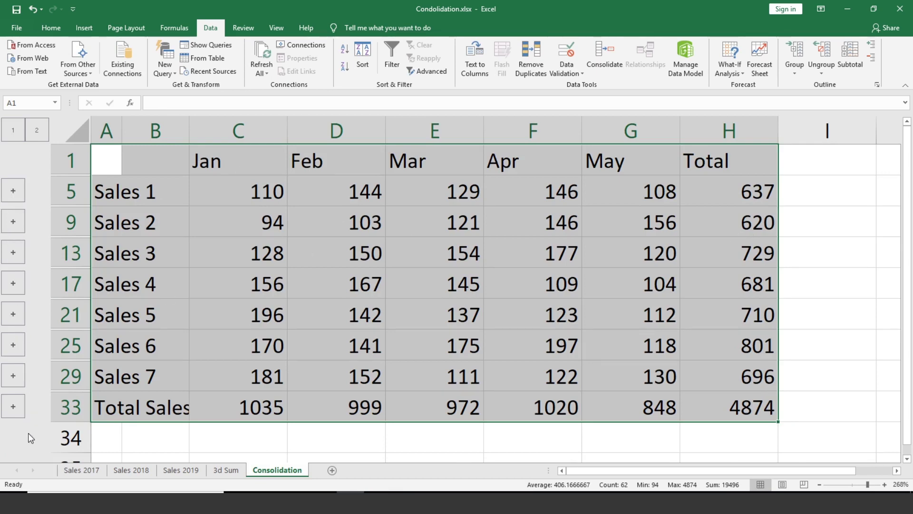
- Expand the Sales 1 and Sales 2 groups, then outline level 2, and review the yearly detail rows
left_click(18, 195)
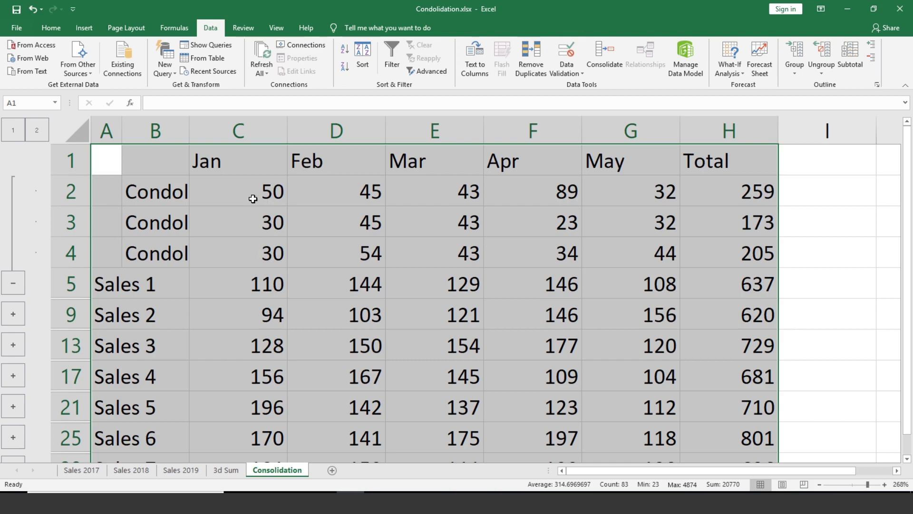
left_click(11, 312)
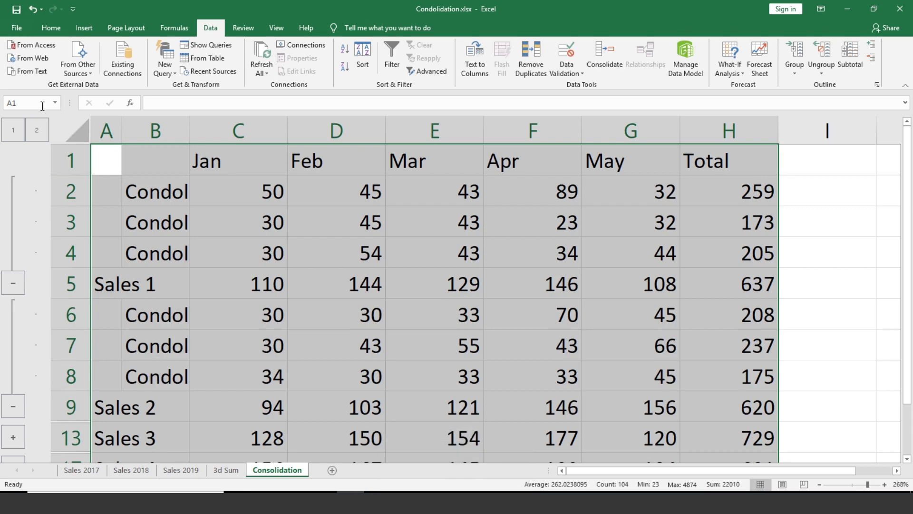
double_click(40, 134)
scroll("down", 3)
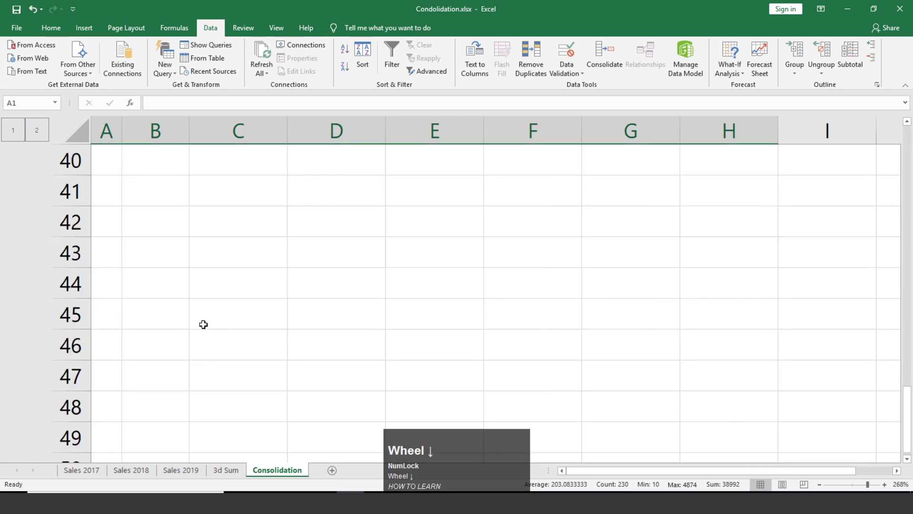
scroll("up", 3)
scroll("up", 3)
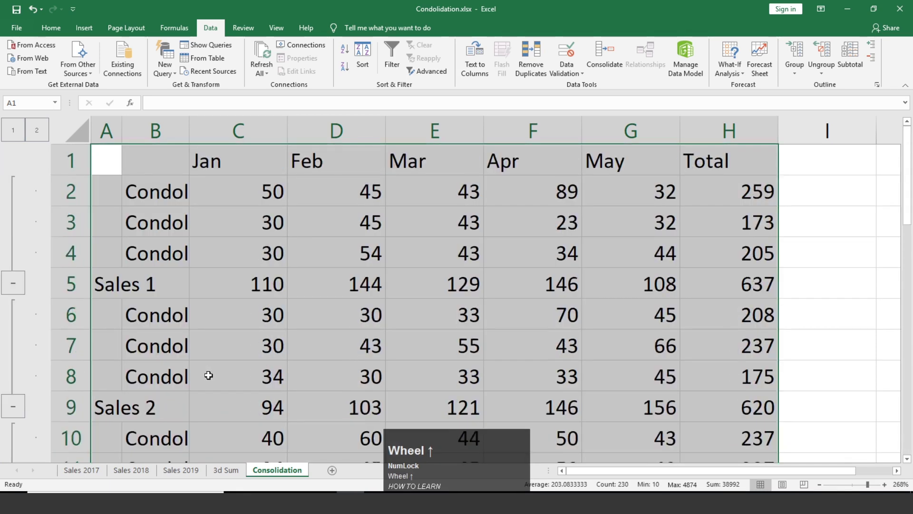
scroll("down", 3)
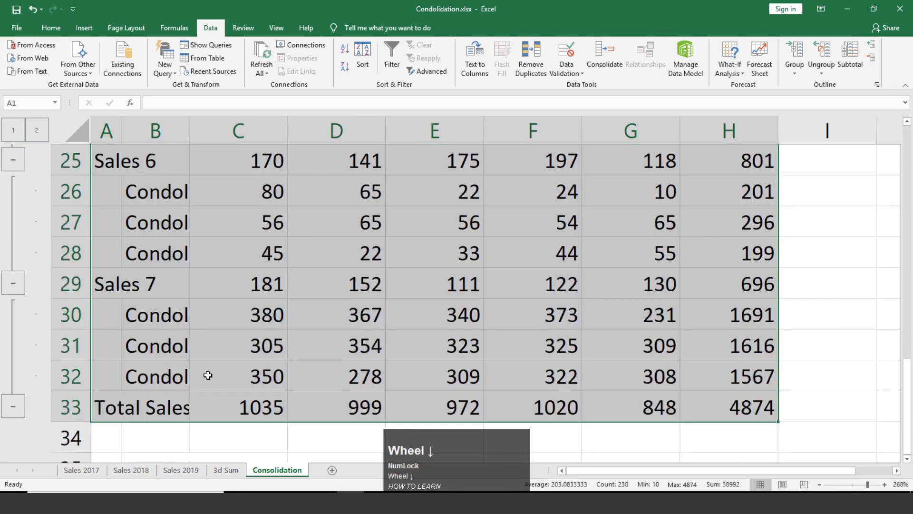
scroll("up", 3)
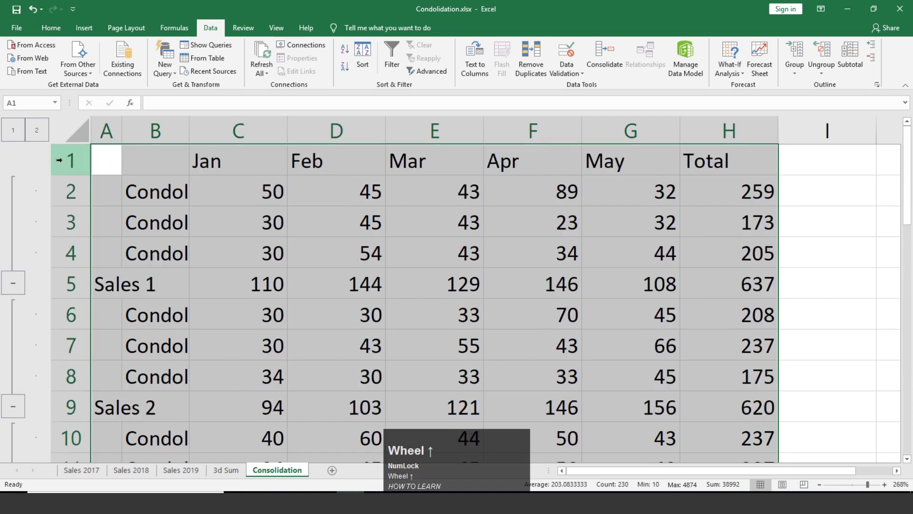
- Collapse the outline to level 1, leaving only the Sales 1–7 subtotals and Total Sales 4874
left_click(16, 132)
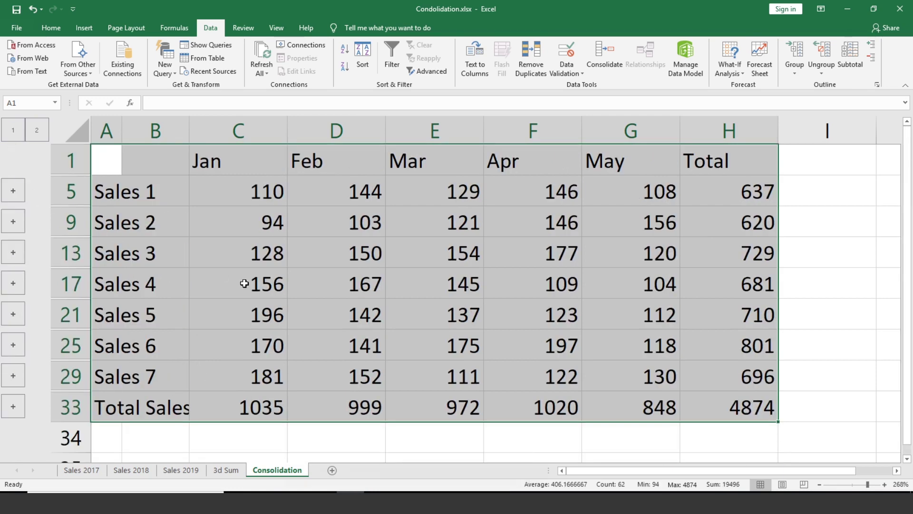